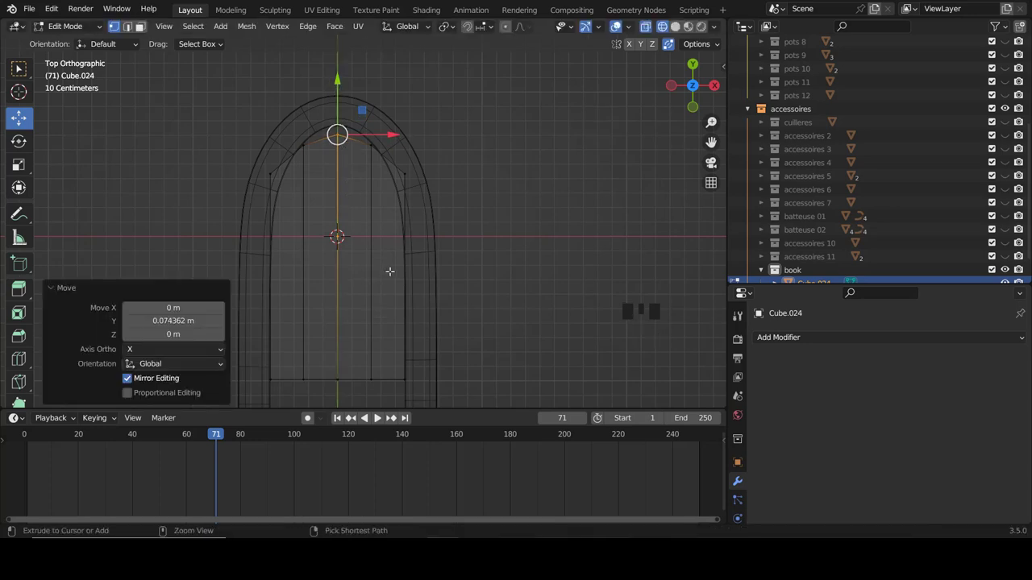
# Step: Add edge loops across the page block, flattening one loop straight and placing loops near the page top and bottom
pyautogui.press('ctrl+r')
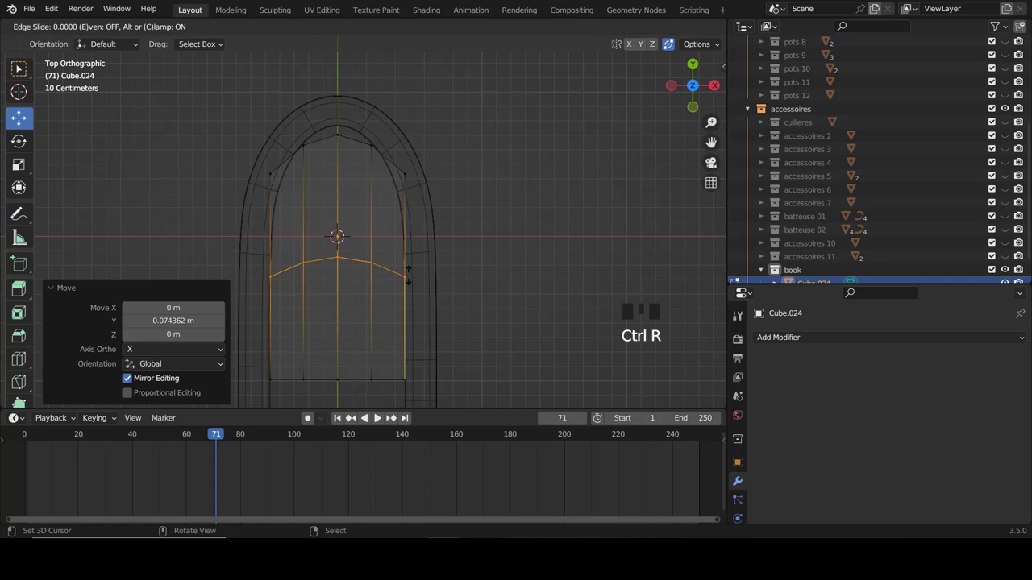
pyautogui.press('s')
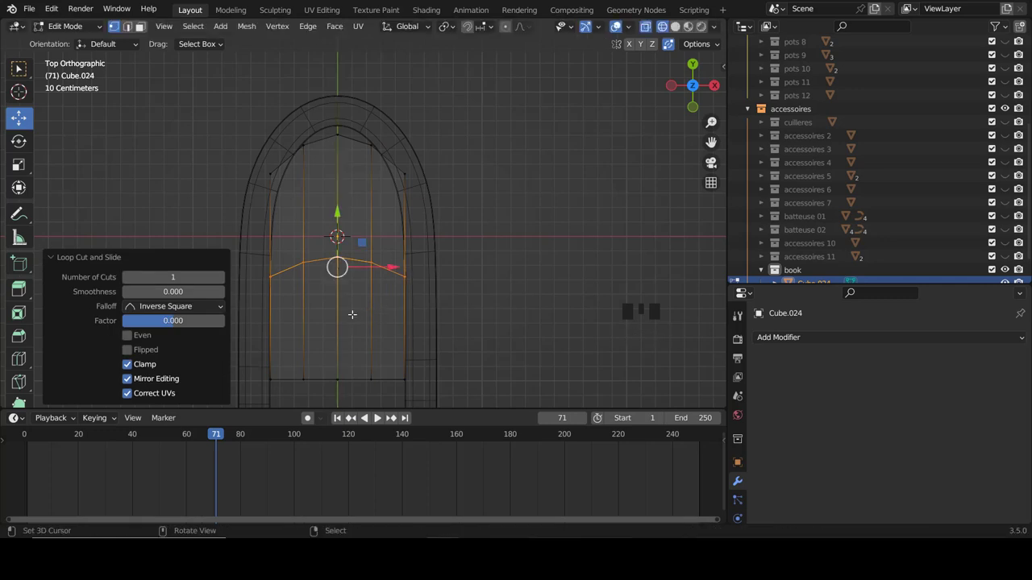
pyautogui.press('s')
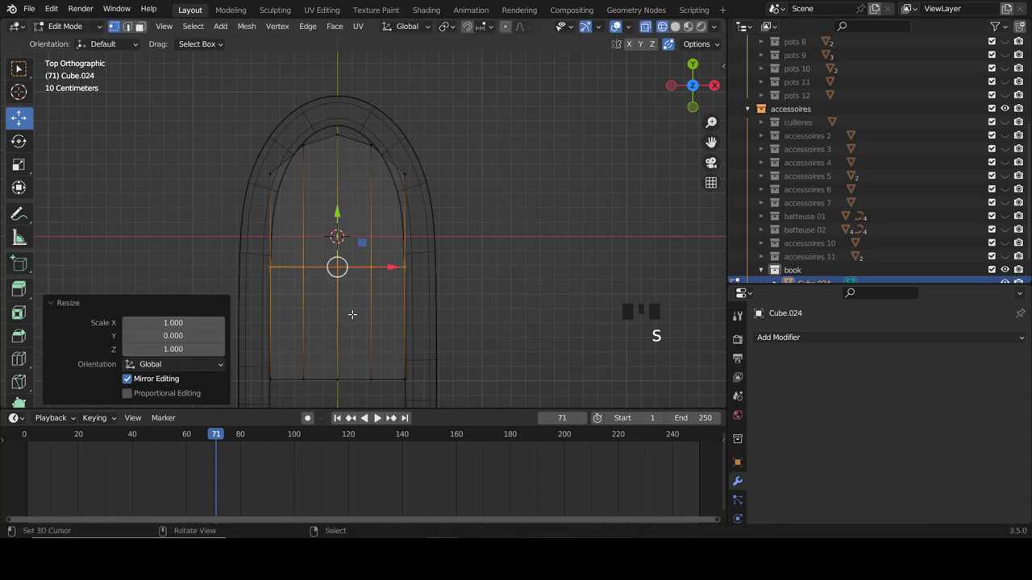
pyautogui.press('ctrl+r')
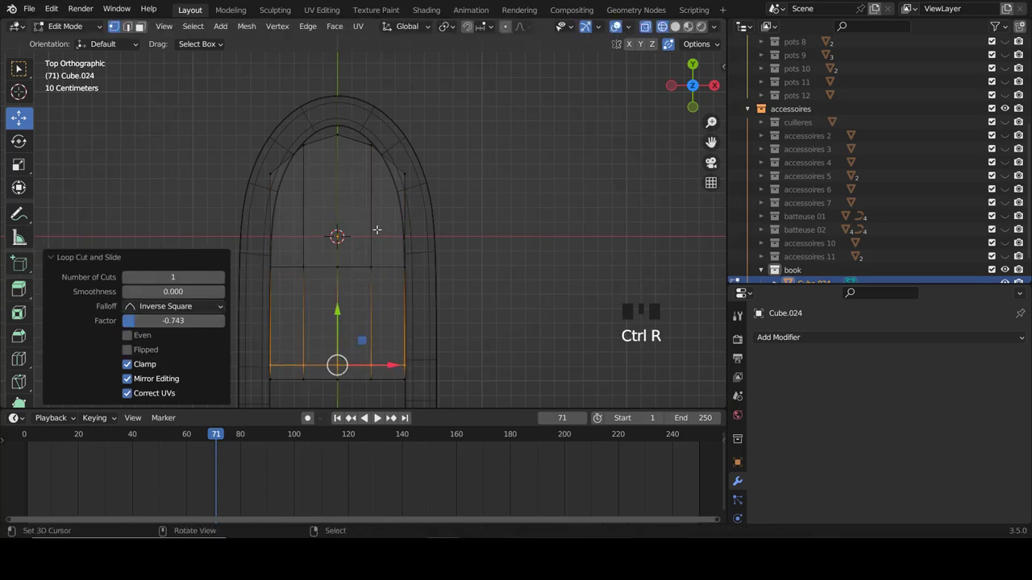
pyautogui.press('ctrl+r')
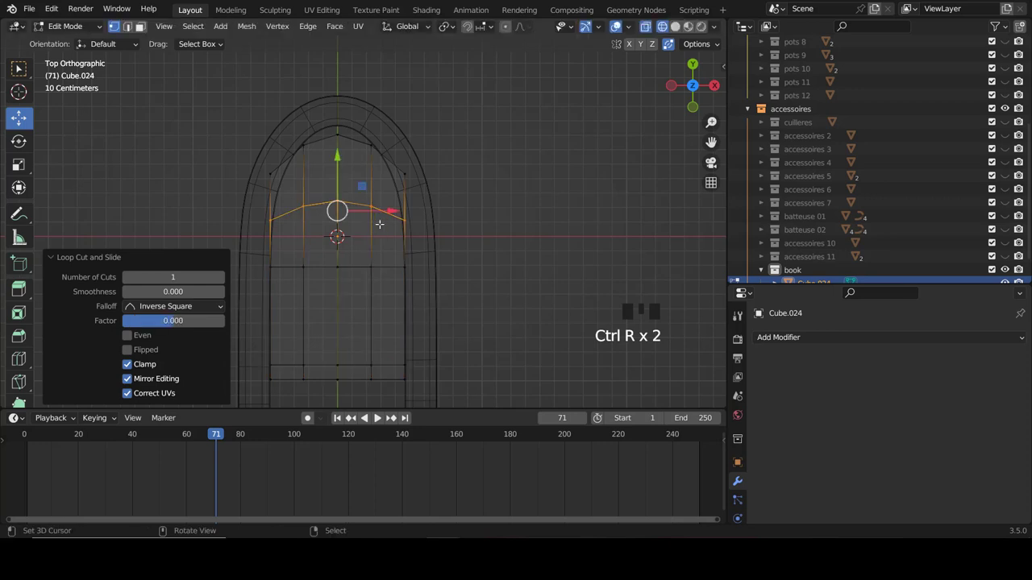
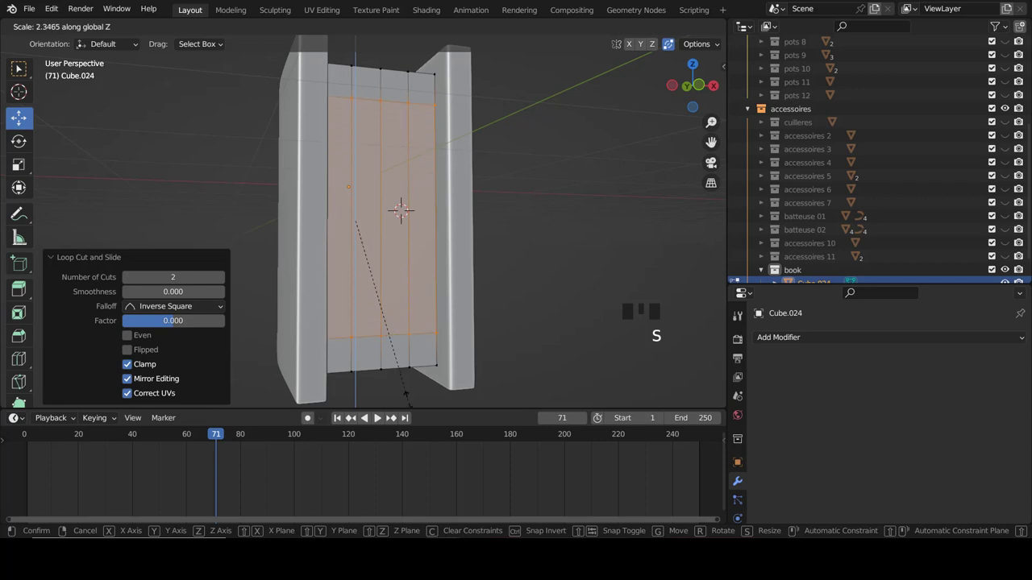
# Step: Leave edit mode and orbit to check the pages sit inside the cover
pyautogui.press('Tab')
pyautogui.moveTo(404, 128); pyautogui.dragTo(793, 342)
# Step: Bring up the Add Modifier list for the book's page block
pyautogui.click(792, 341)
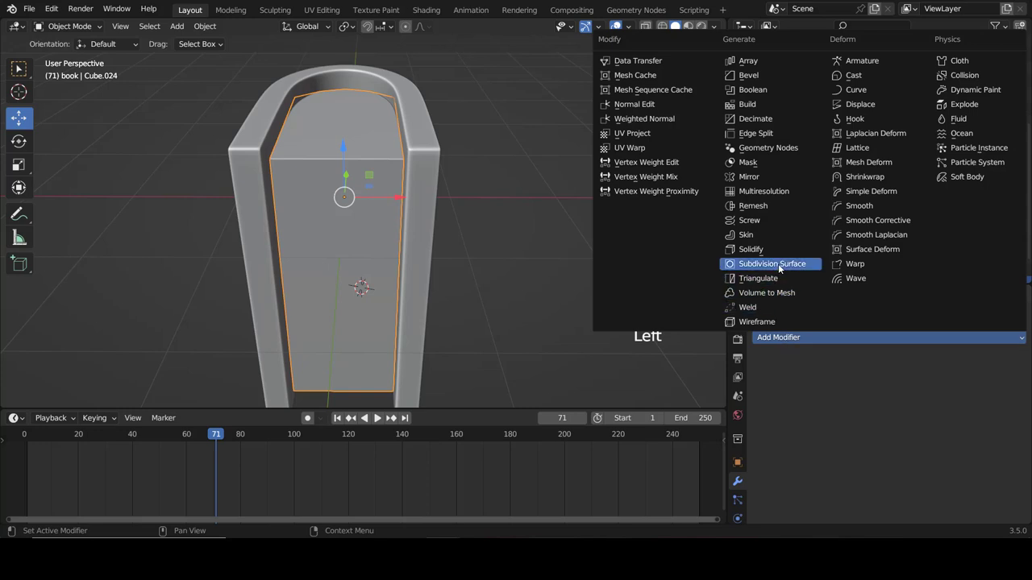
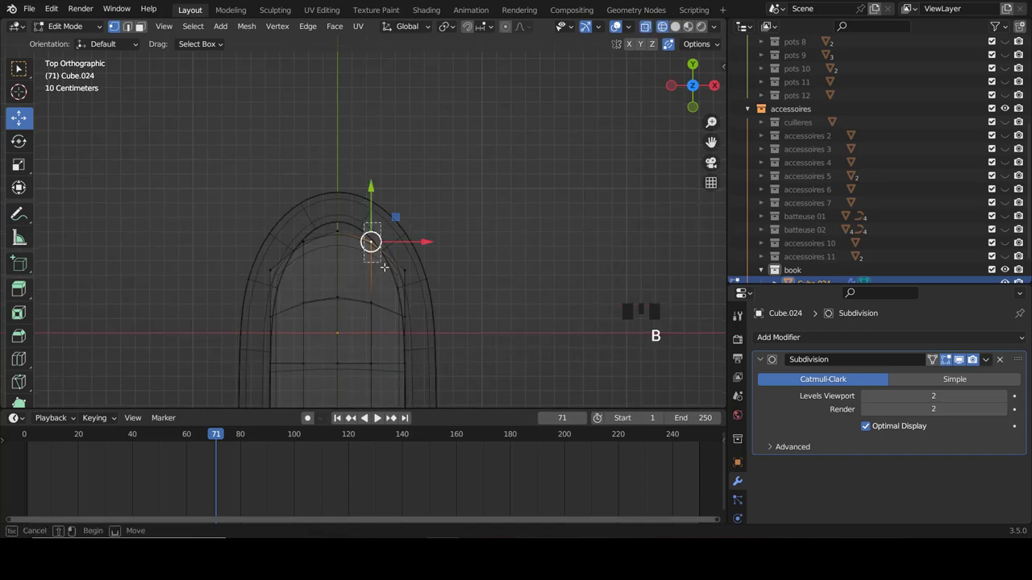
# Step: Adjust the arched top edge and widen the vertical page edges slightly along X, then return to object mode
pyautogui.press('b')
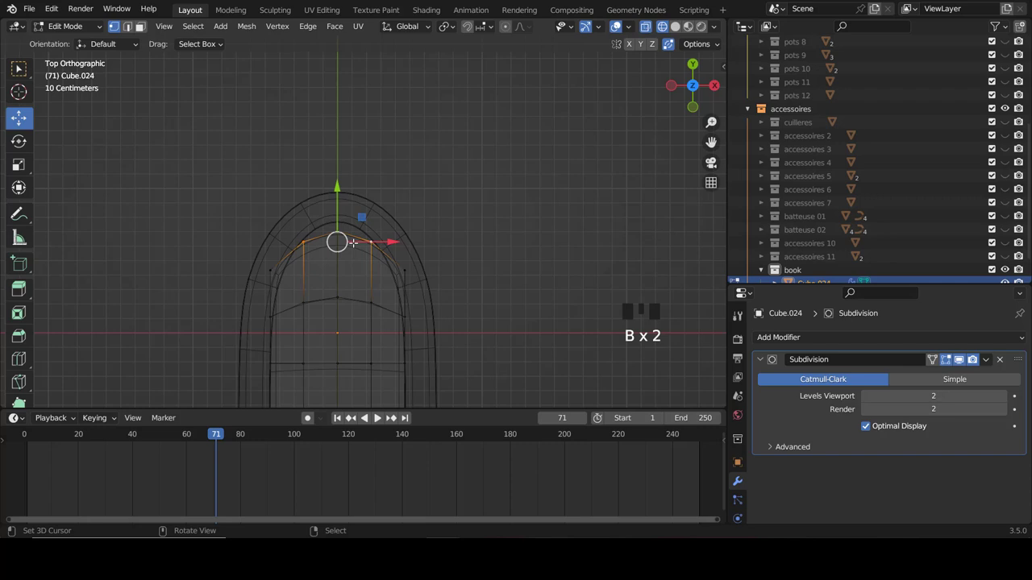
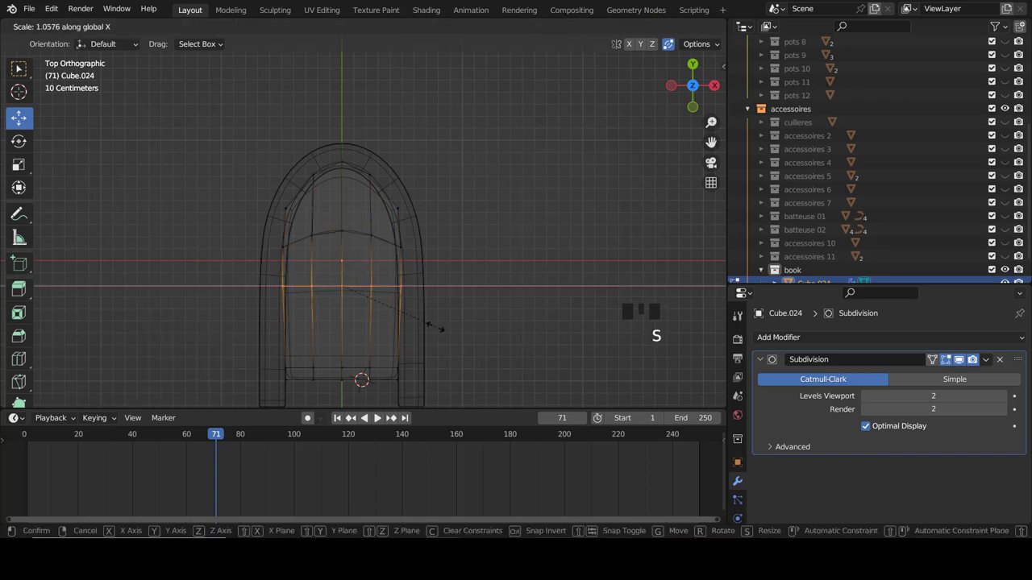
pyautogui.press('z')
pyautogui.press('Tab')
pyautogui.press('a')
# Step: Orbit around the finished subdivided book to inspect it
pyautogui.scroll(-3)
pyautogui.moveTo(393, 255); pyautogui.dragTo(374, 223)
pyautogui.scroll(3)
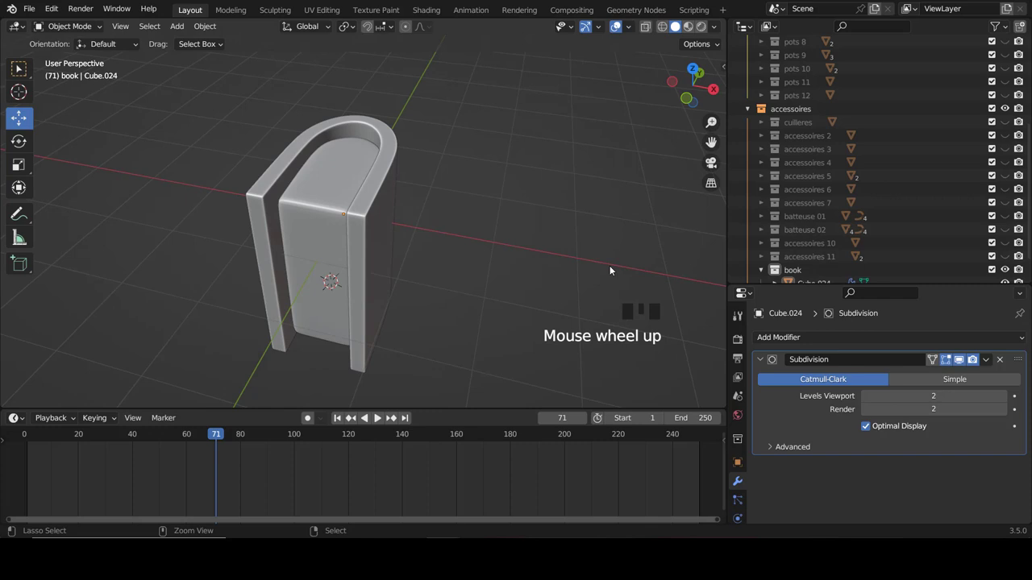
# Step: Save the scene as 'scene 06.blend' and collapse the book collection in the outliner
pyautogui.press('ctrl+s')
pyautogui.scroll(-3)
pyautogui.click(768, 244)
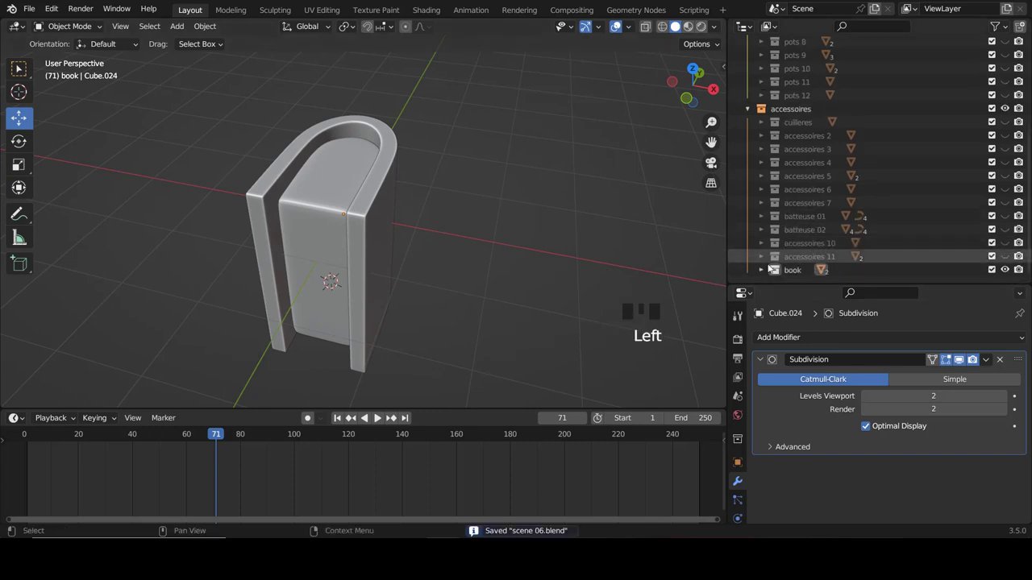
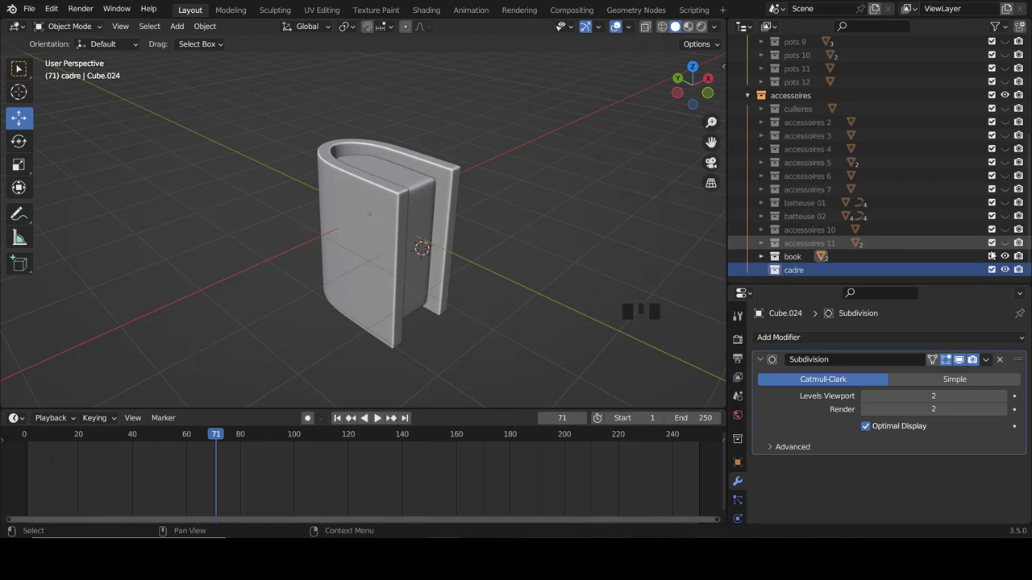
# Step: Hide the book collection and make the 'cadre' collection active
pyautogui.click(1008, 259)
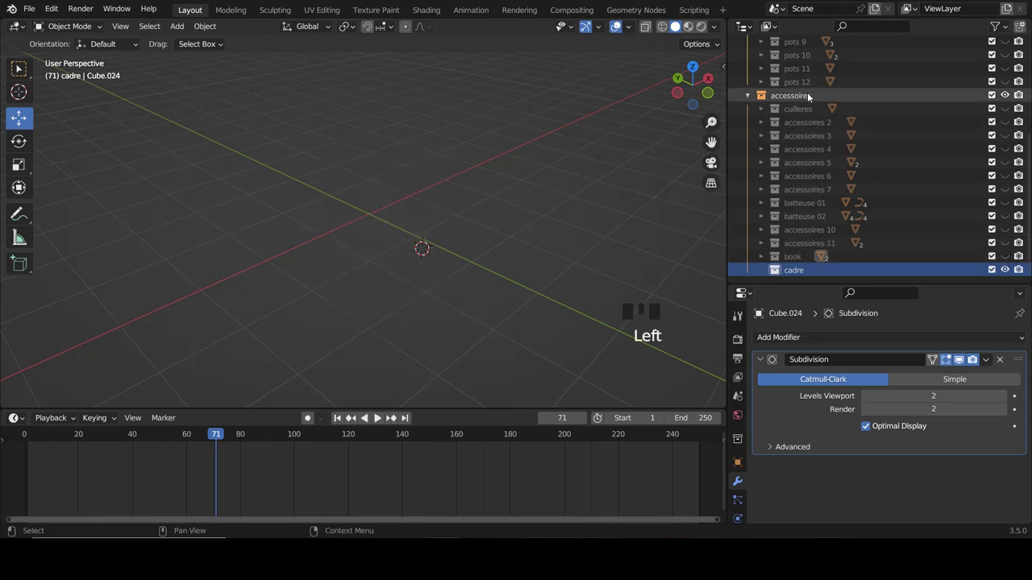
pyautogui.click(808, 93)
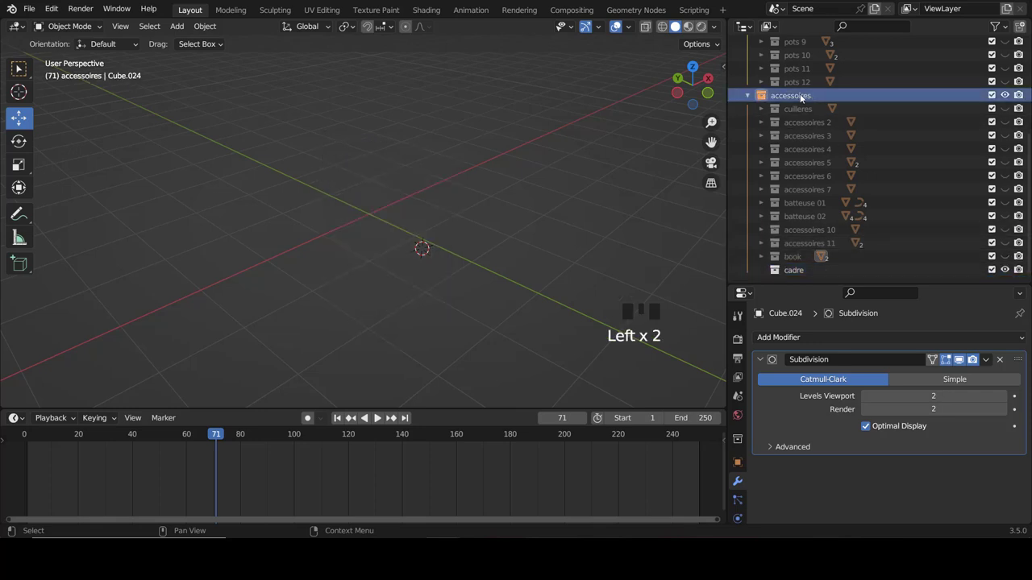
pyautogui.rightClick(801, 94)
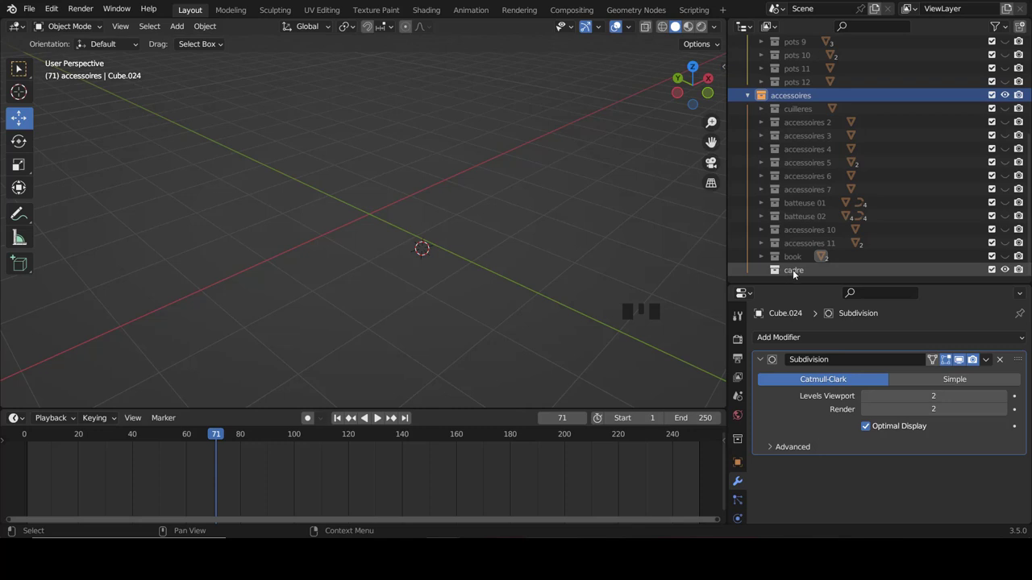
pyautogui.click(800, 271)
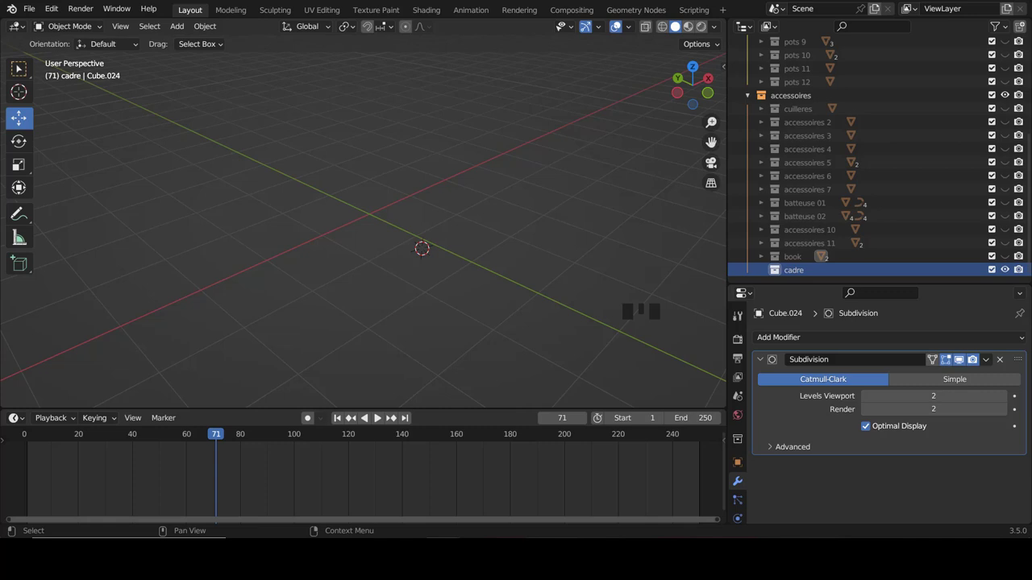
# Step: Recenter the view, switch to front view and add a new cube for the crate
pyautogui.scroll(3)
pyautogui.moveTo(439, 204); pyautogui.dragTo(376, 212)
pyautogui.press('shift+c')
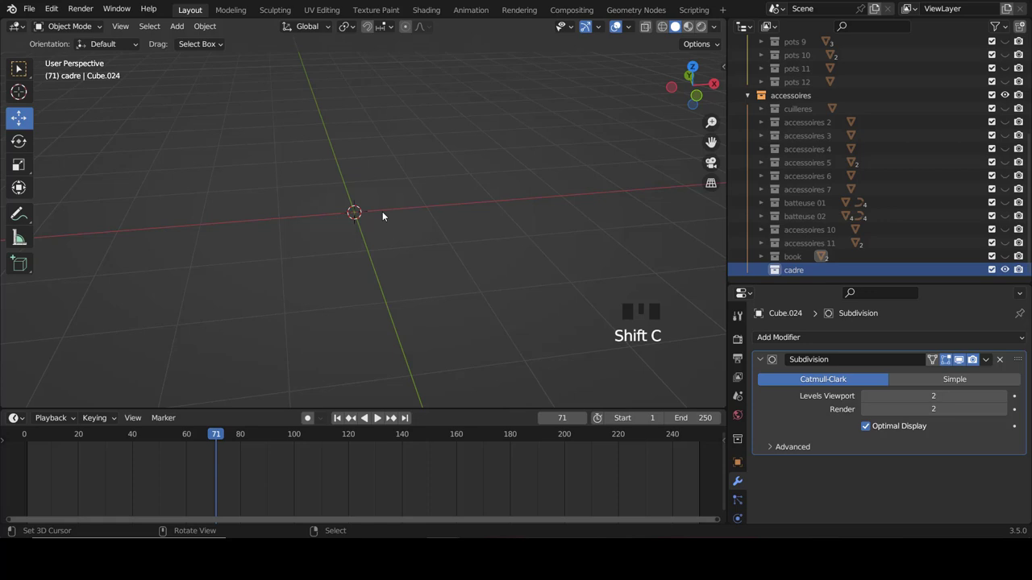
pyautogui.press('KP_1')
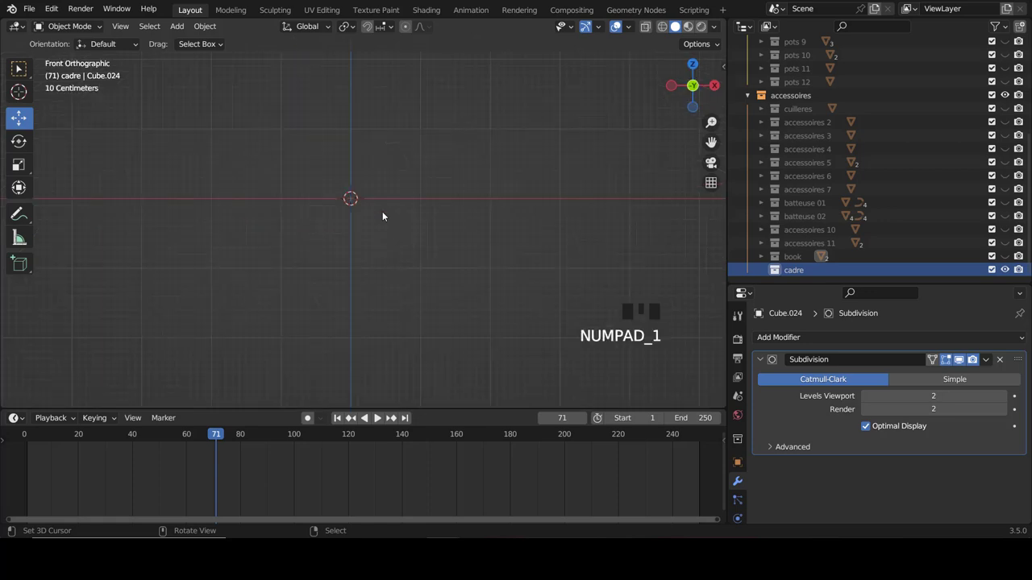
pyautogui.press('shift+a')
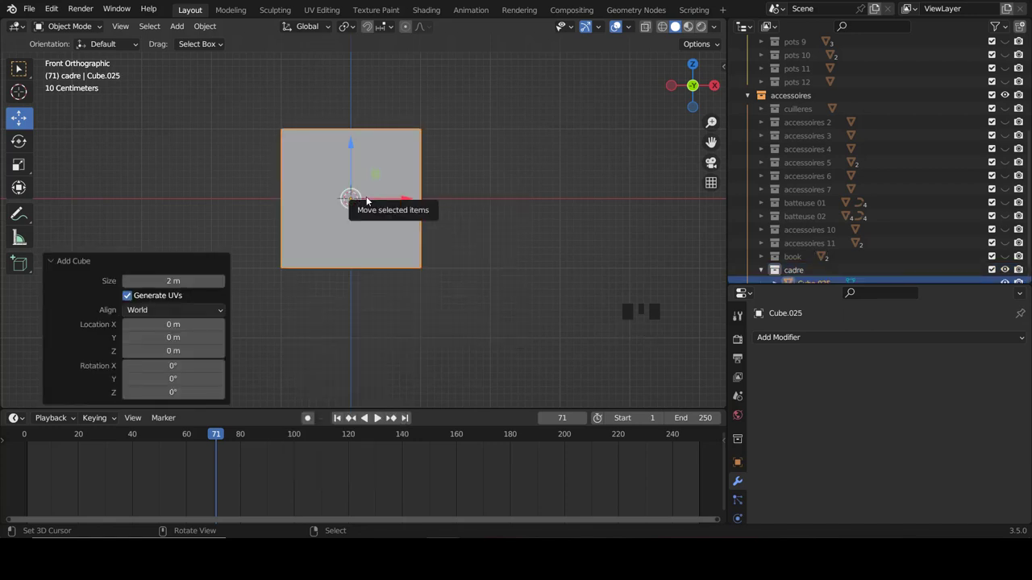
# Step: Flatten the cube vertically into a thin slab in edit mode and switch to face selection
pyautogui.press('Tab')
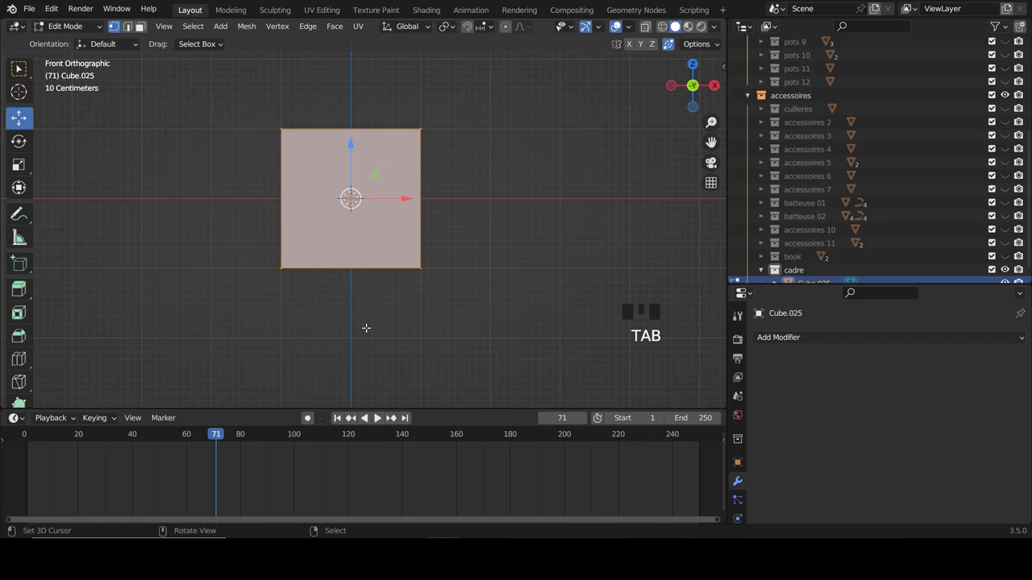
pyautogui.press('s')
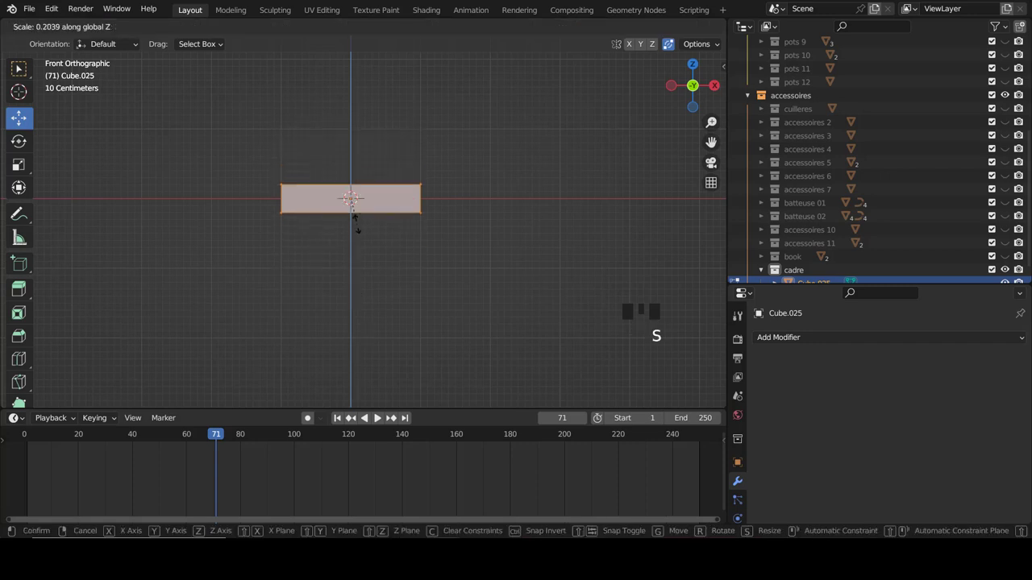
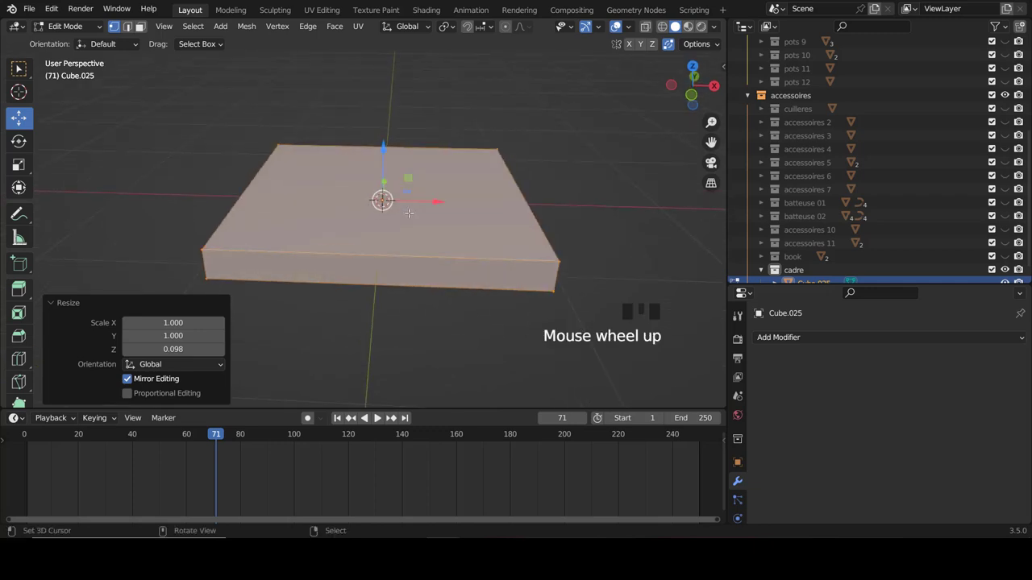
pyautogui.press('ctrl+Tab')
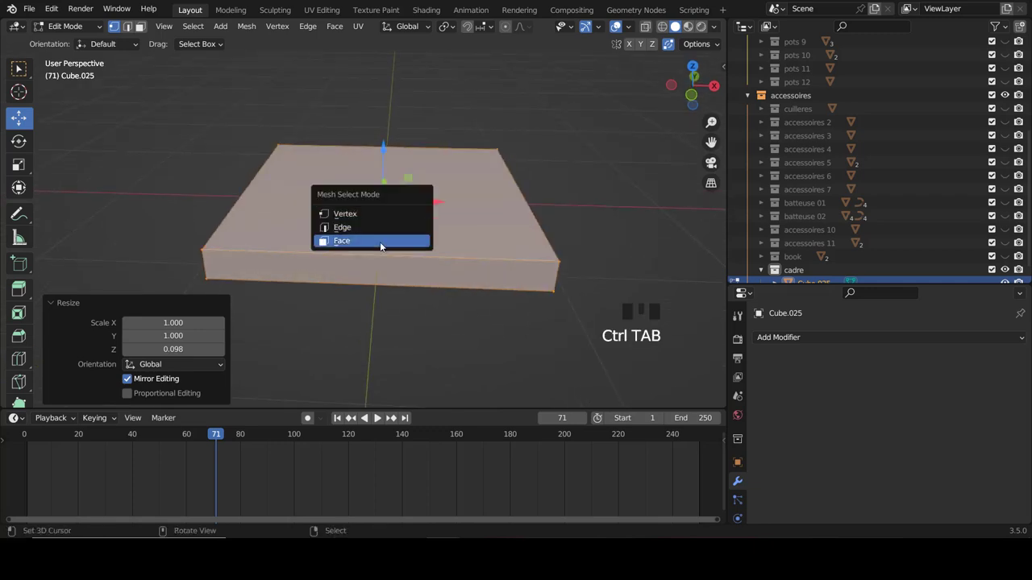
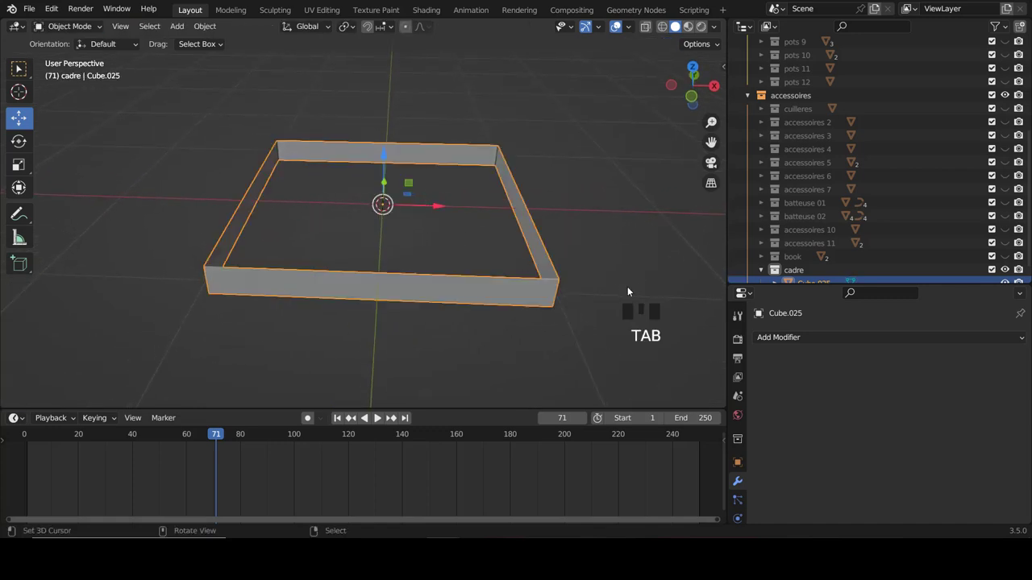
# Step: Give the rim a Solidify modifier and duplicate it downward into stacked wall slats
pyautogui.click(802, 343)
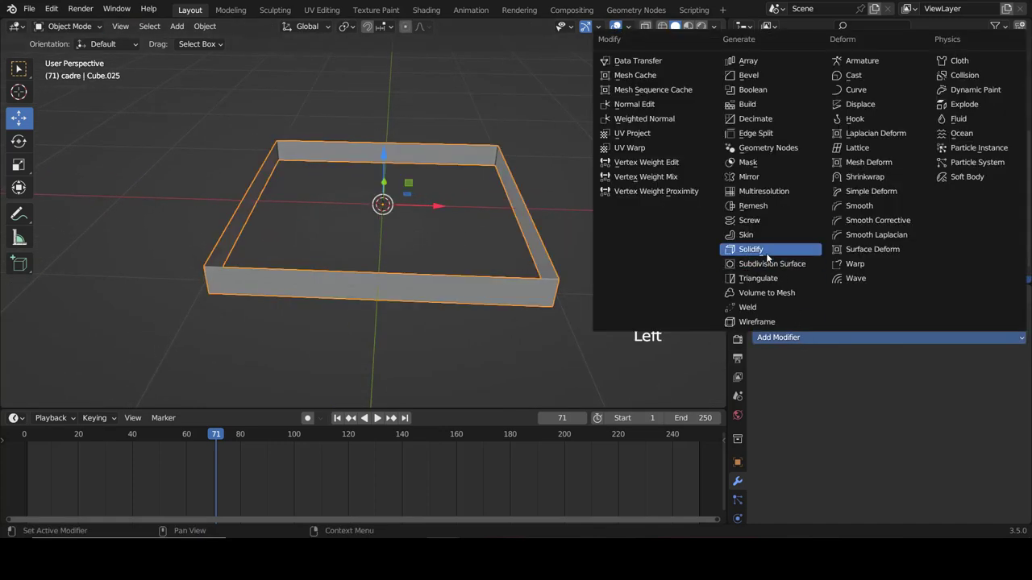
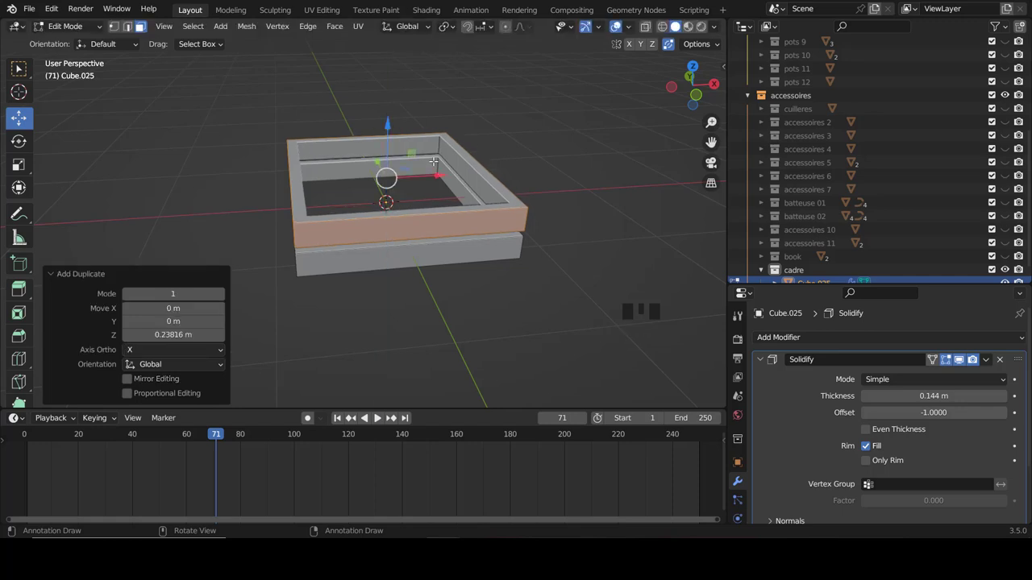
pyautogui.press('shift+d')
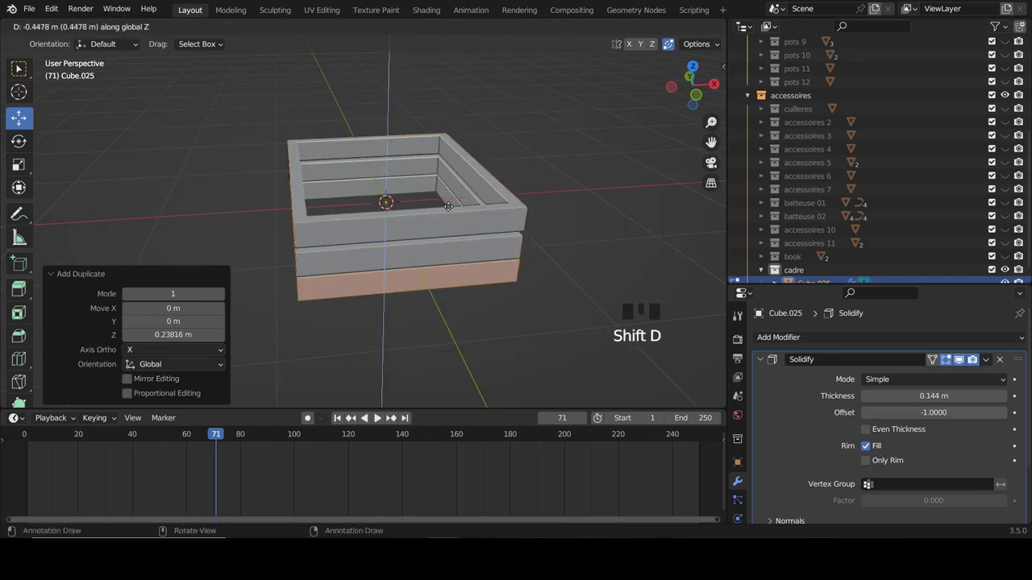
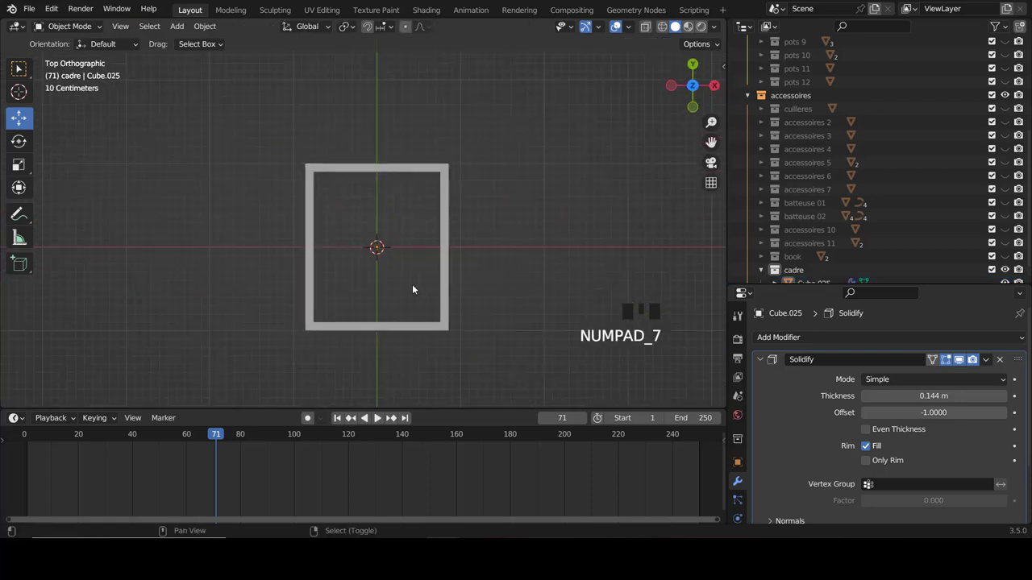
# Step: Add a cube, flatten it into a slab, narrow it along X and move it down to the crate bottom
pyautogui.press('shift+a')
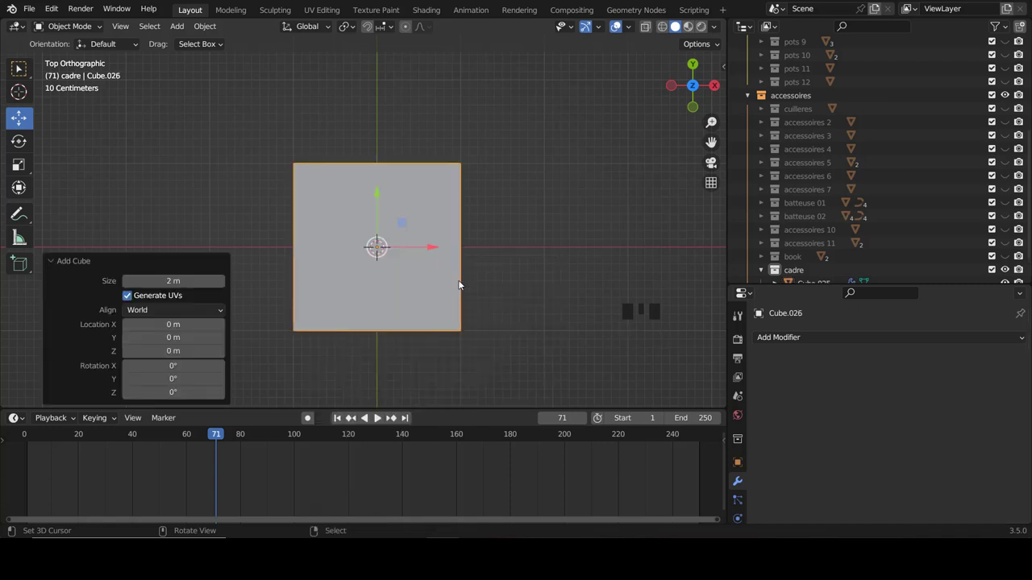
pyautogui.press('KP_1')
pyautogui.press('Tab')
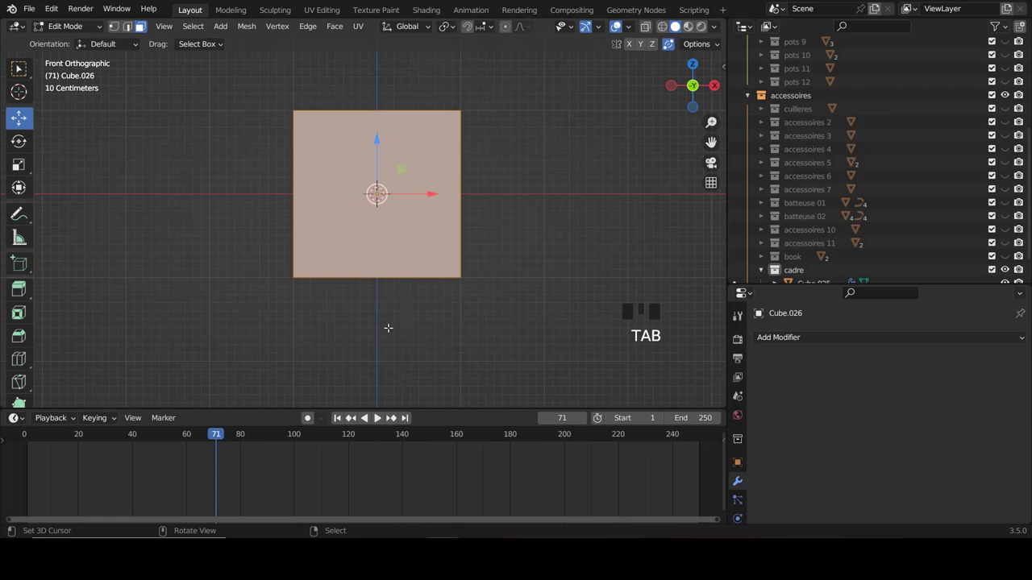
pyautogui.scroll(3)
pyautogui.press('s')
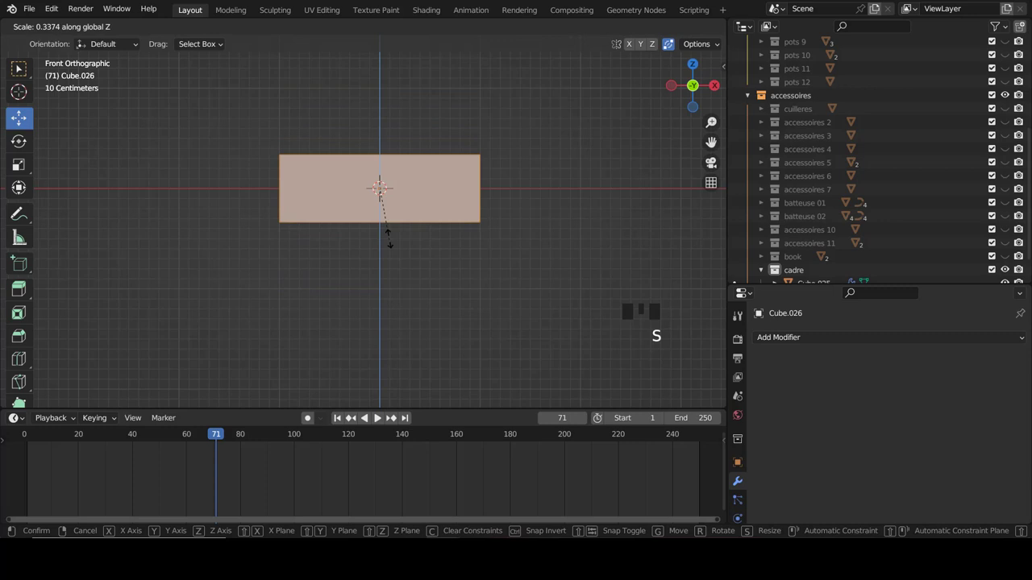
pyautogui.scroll(3)
pyautogui.press('s')
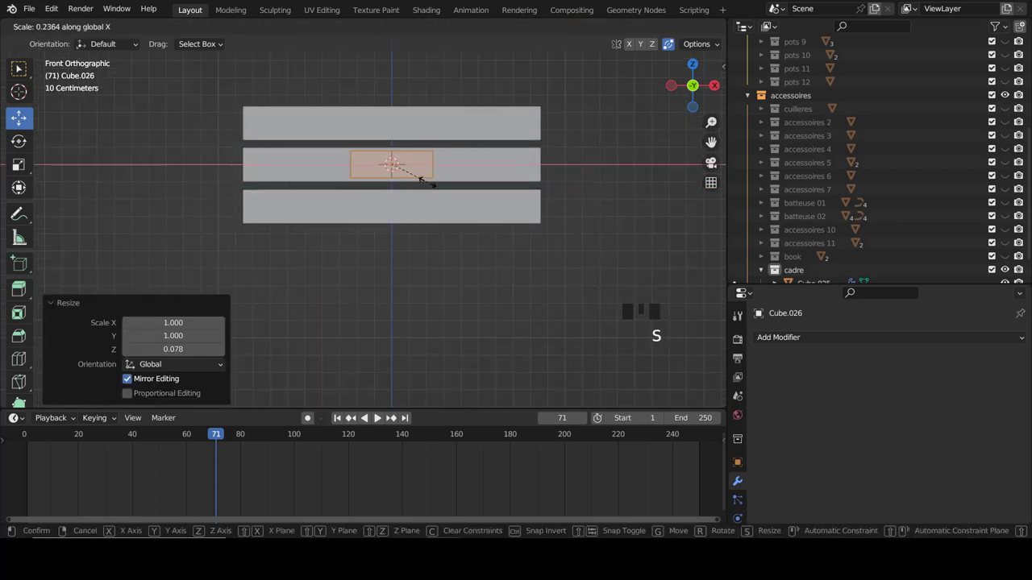
pyautogui.press('g')
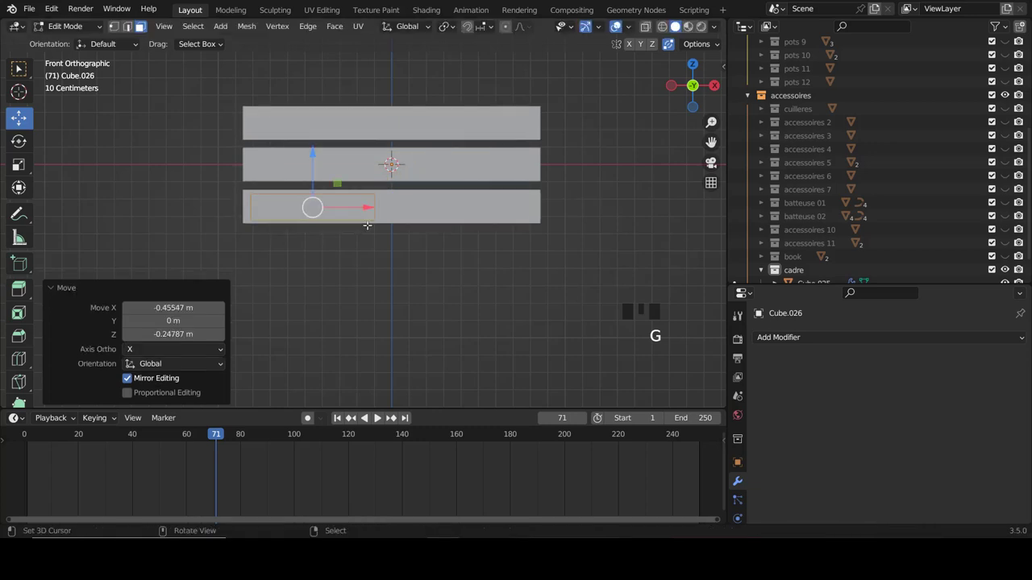
# Step: From top view, narrow the plank along X into a floor board
pyautogui.press('KP_7')
pyautogui.scroll(-3)
pyautogui.press('s')
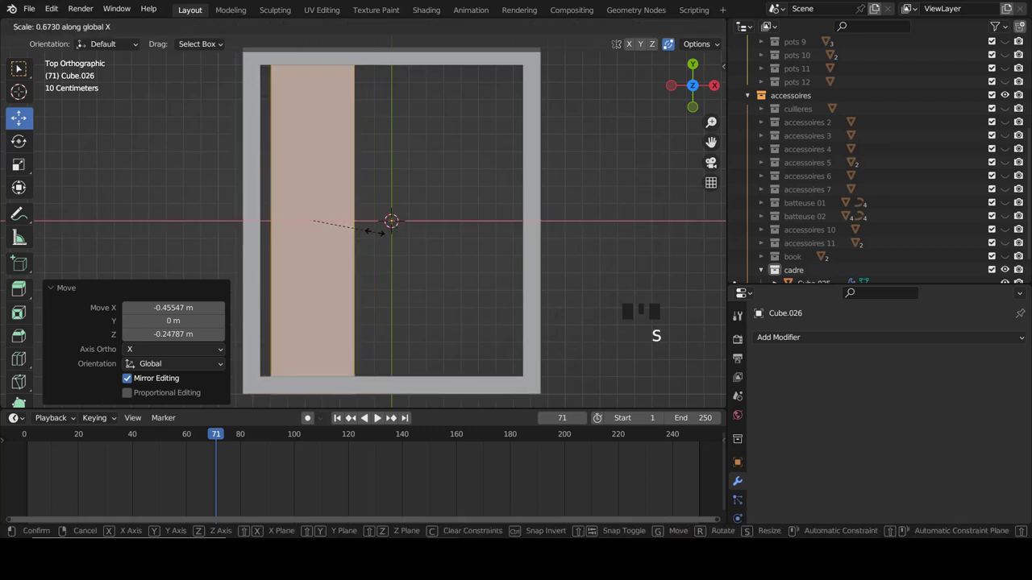
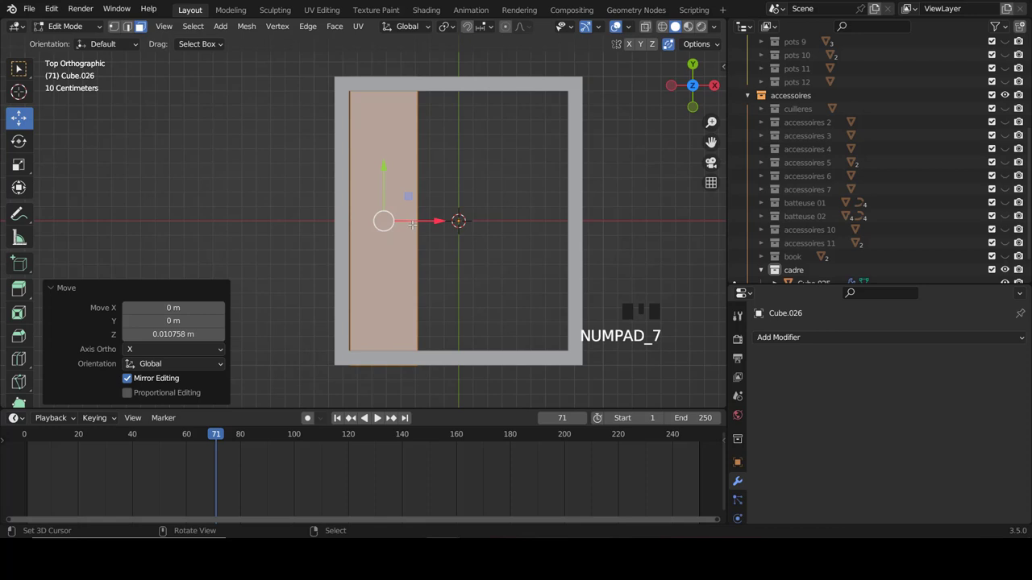
# Step: With X-ray on, shorten the plank to fit inside the frame and widen the right-hand plank slightly
pyautogui.press('z')
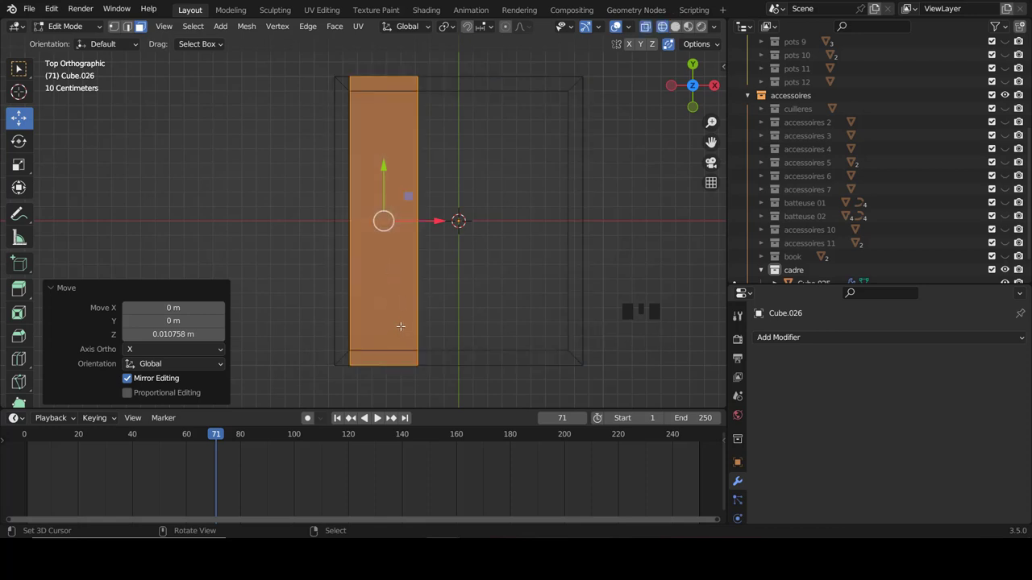
pyautogui.scroll(3)
pyautogui.scroll(3)
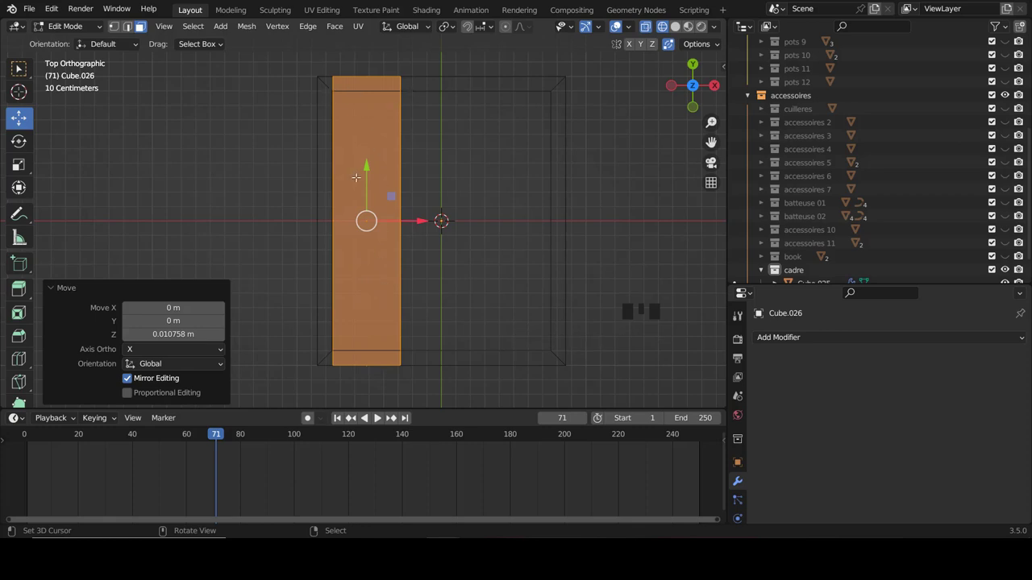
pyautogui.press('s')
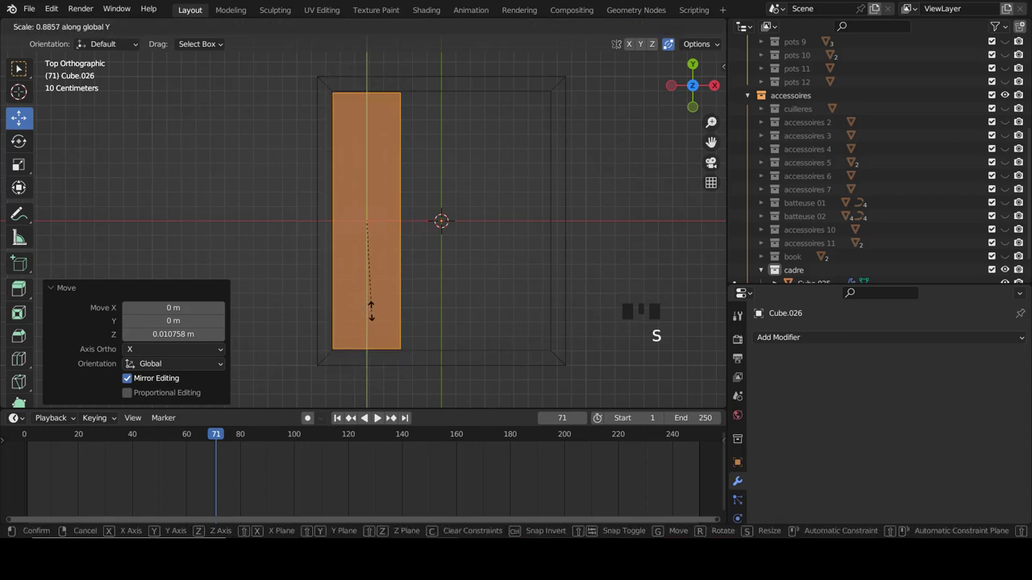
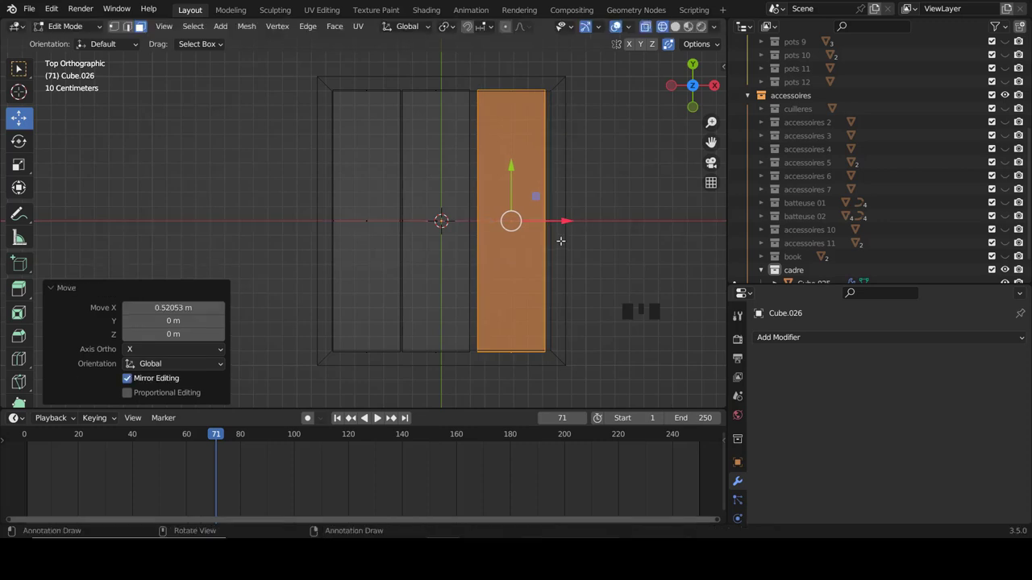
pyautogui.press('s')
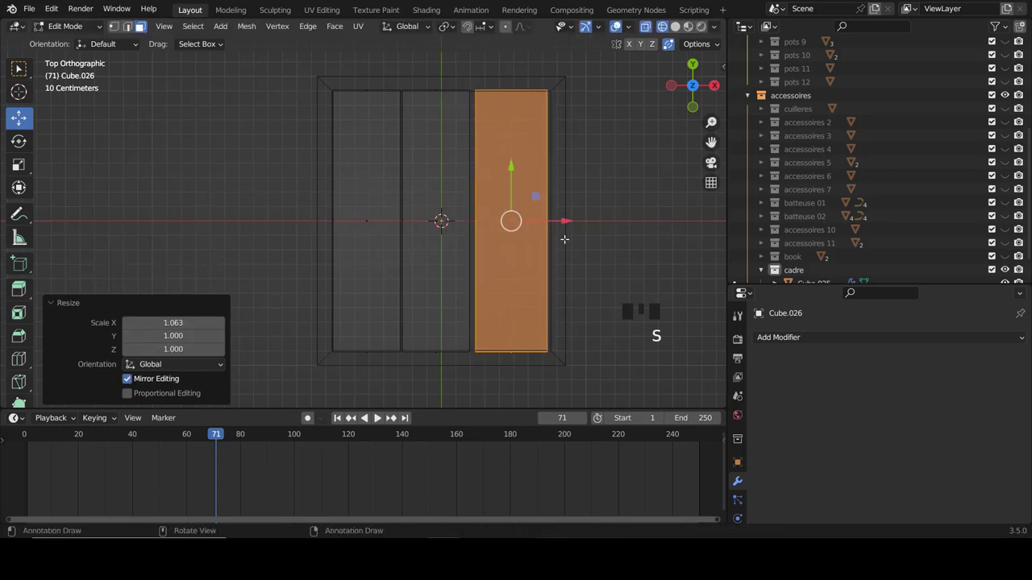
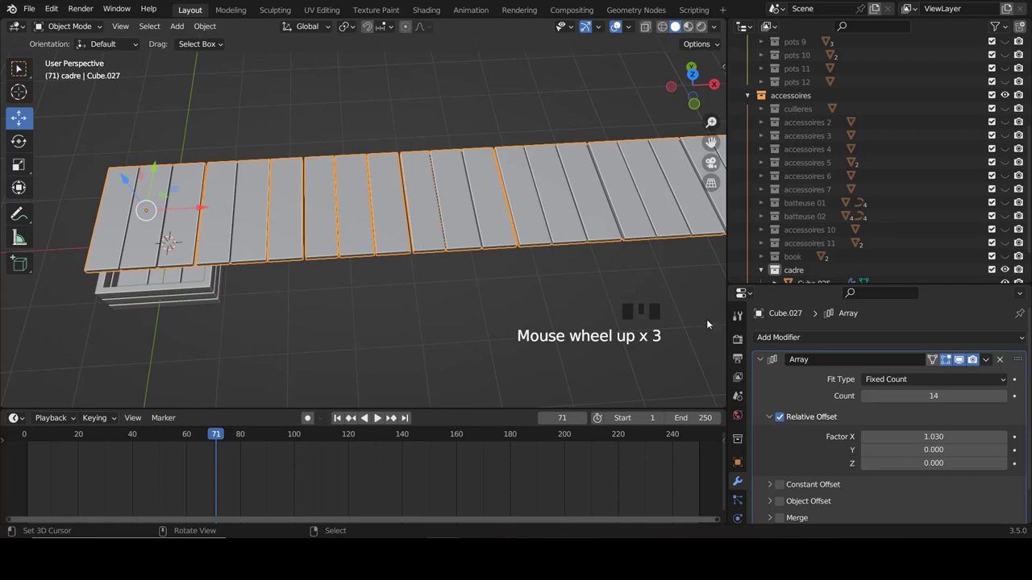
# Step: Delete the long arrayed plank row, leaving a three-board floor, and look over the crate
pyautogui.click(759, 365)
pyautogui.scroll(-3)
pyautogui.press('Delete')
pyautogui.moveTo(249, 183); pyautogui.dragTo(265, 183)
pyautogui.scroll(-3)
pyautogui.moveTo(325, 239); pyautogui.dragTo(308, 269)
pyautogui.scroll(-3)
pyautogui.scroll(3)
pyautogui.scroll(-3)
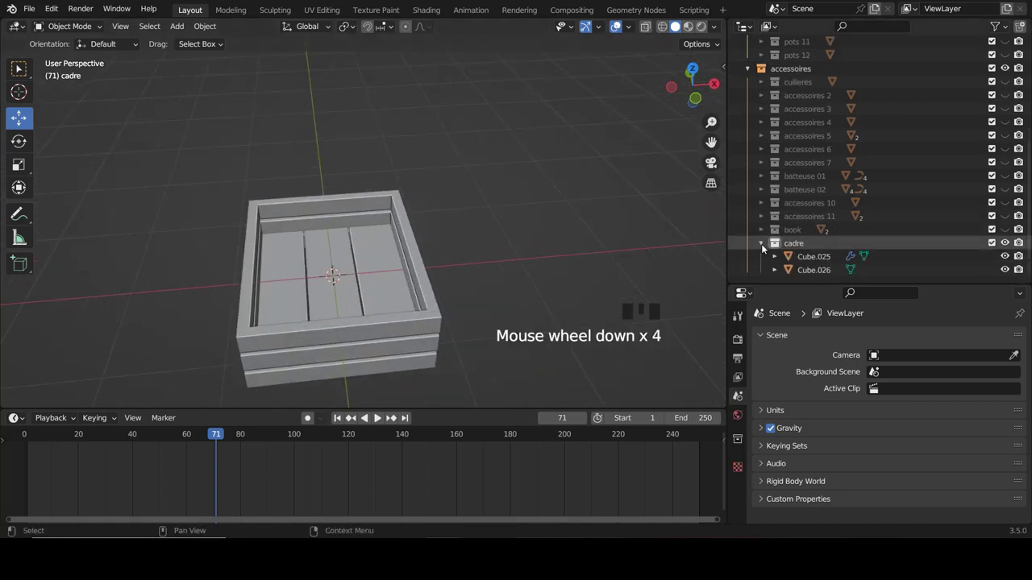
# Step: Collapse the cadre collection in the outliner and orbit around the finished crate
pyautogui.click(768, 245)
pyautogui.scroll(-3)
pyautogui.moveTo(490, 191); pyautogui.dragTo(462, 176)
pyautogui.scroll(-3)
pyautogui.middleClick(440, 251)
pyautogui.scroll(3)
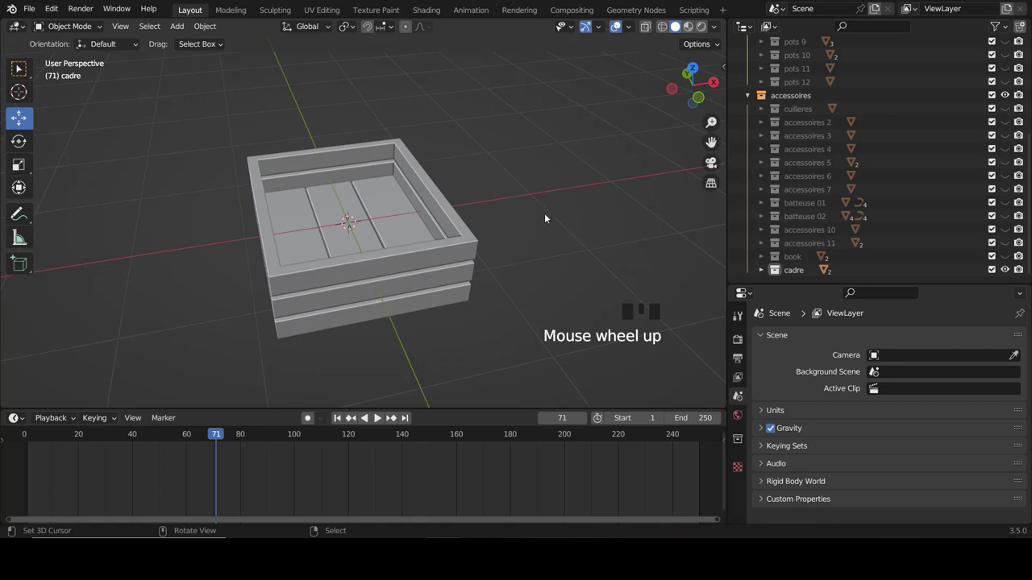